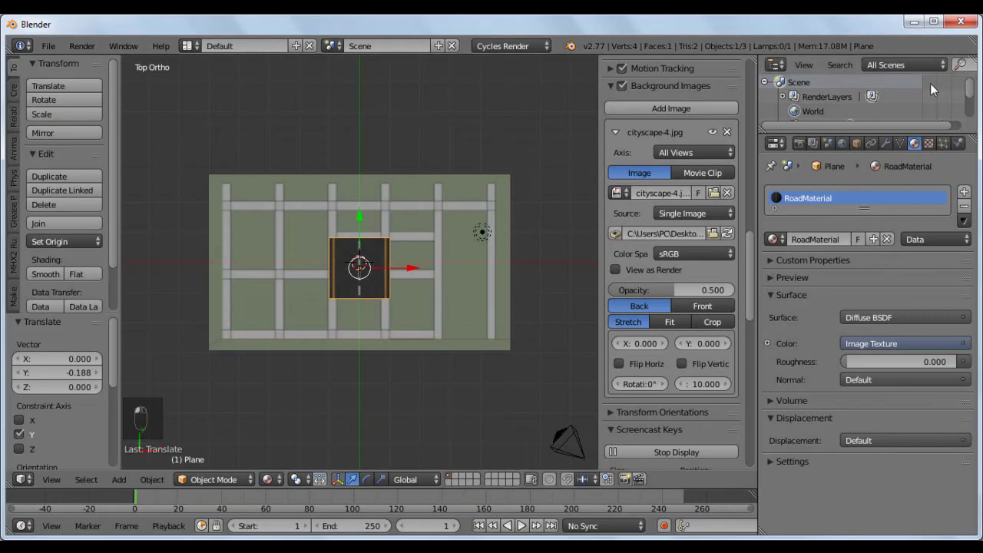
- Move the road tile plane to the bottom end of the right-hand street
left_click(495, 254)
key("s")
left_click(503, 340)
left_click_drag(503, 341, 456, 320)
- Snap the 3D cursor to the tile and add a NURBS curve there
key("s")
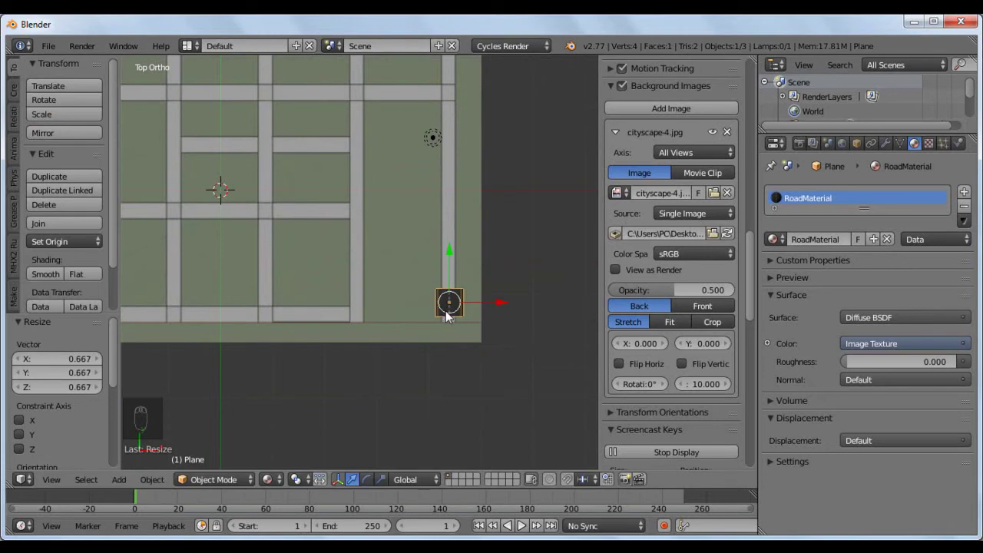
left_click(453, 303)
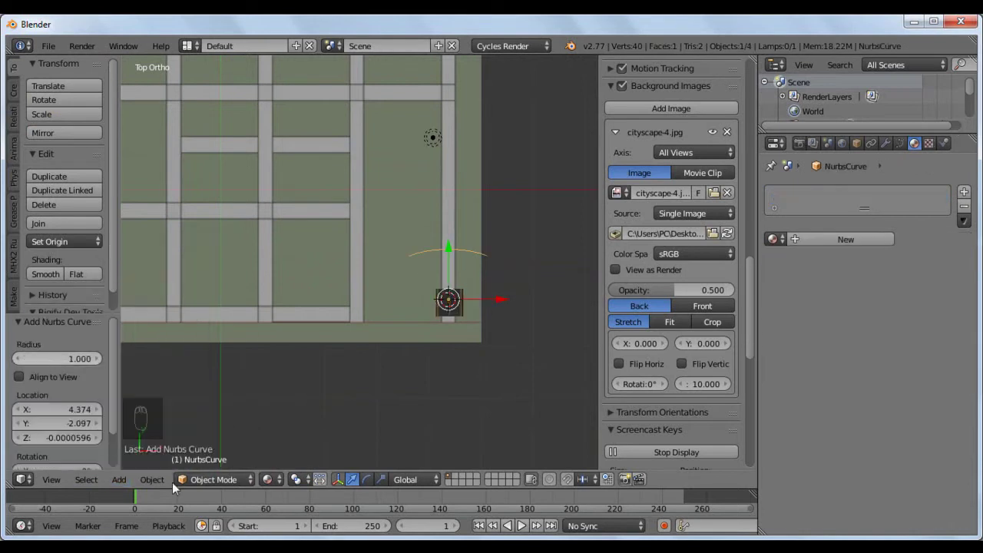
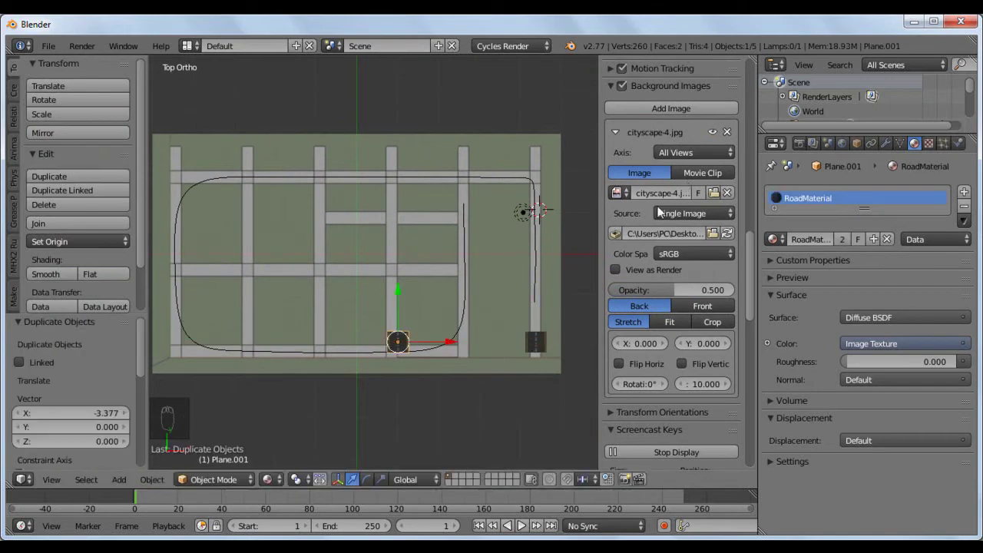
- Select the original road tile after the curve traces the street loop
right_click(541, 346)
- Add an Array modifier and a Curve modifier bound to NurbsCurve on the road tile
left_click(889, 146)
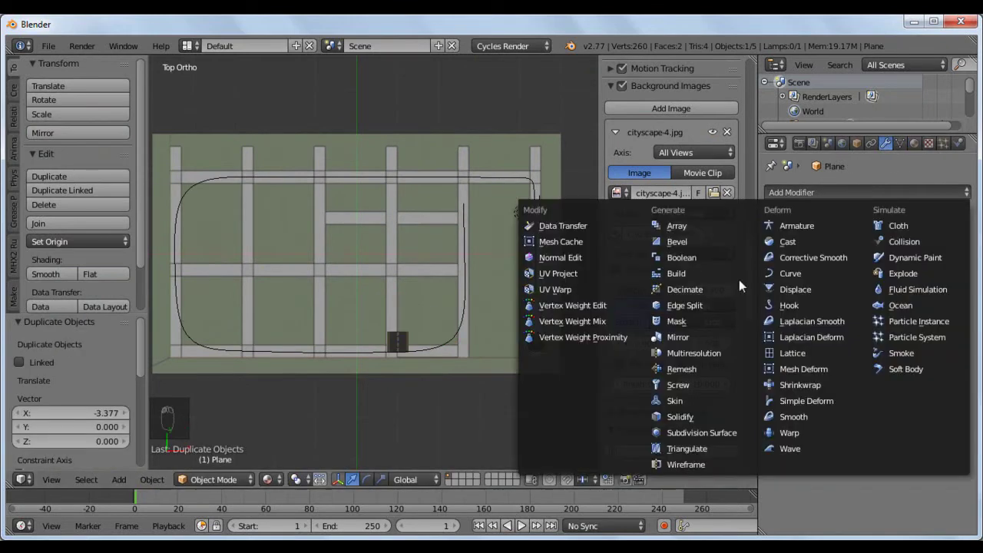
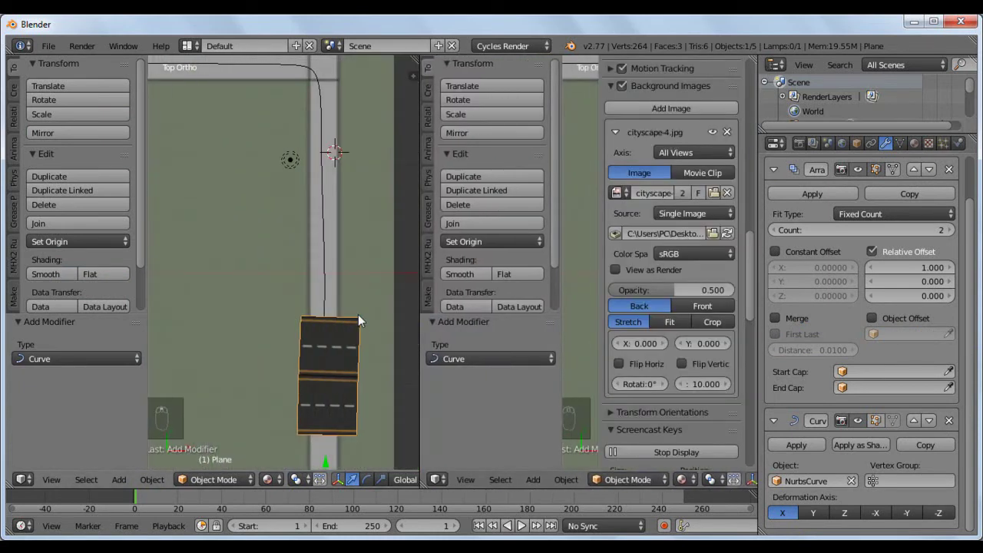
left_click(469, 369)
left_click(243, 485)
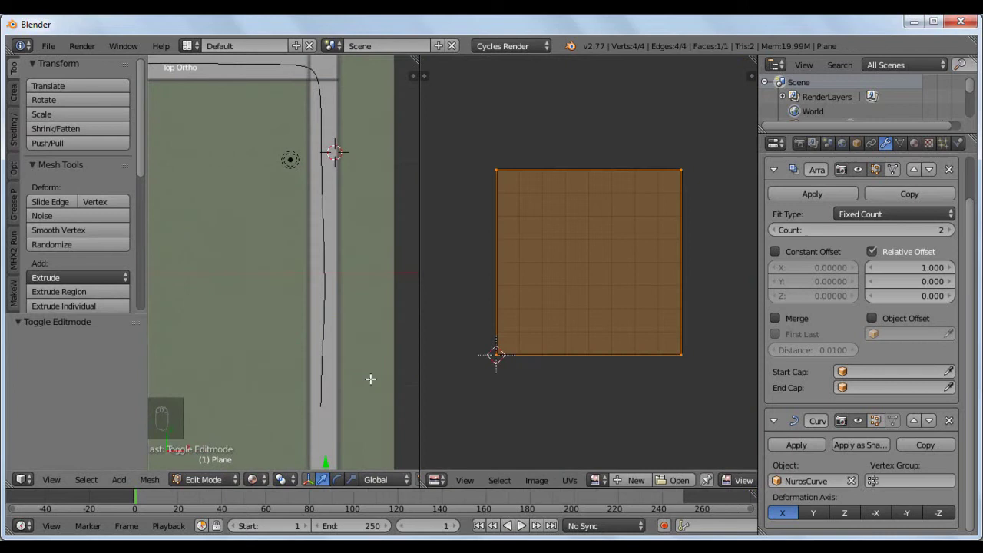
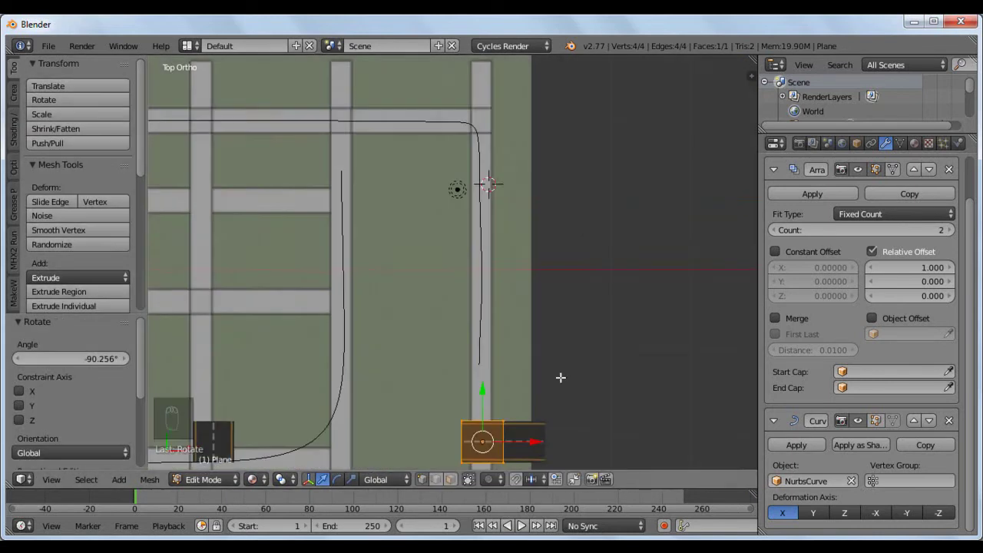
type("las")
left_click(214, 466)
- Raise the Array count so the repeated tiles run the full curve as a continuous road
middle_click(365, 284)
left_click(793, 234)
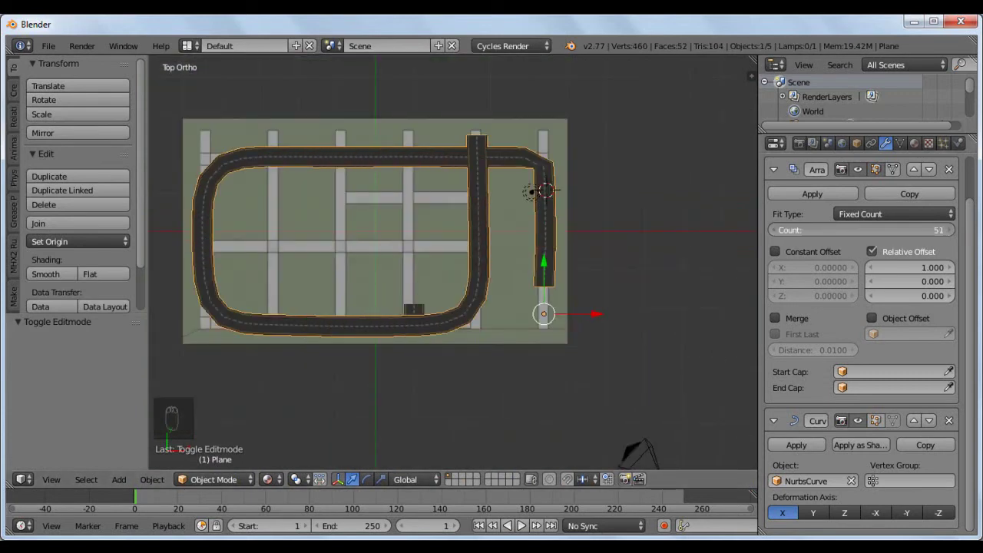
- Fine-tune the road repeat count so the loop ends cleanly, then select the copied tile Plane.001
left_click(829, 223)
left_click(843, 232)
middle_click(483, 179)
right_click(411, 320)
- Add a second NURBS curve at the copied tile in the middle vertical street
left_click(410, 276)
left_click(447, 298)
left_click(400, 260)
left_click(400, 317)
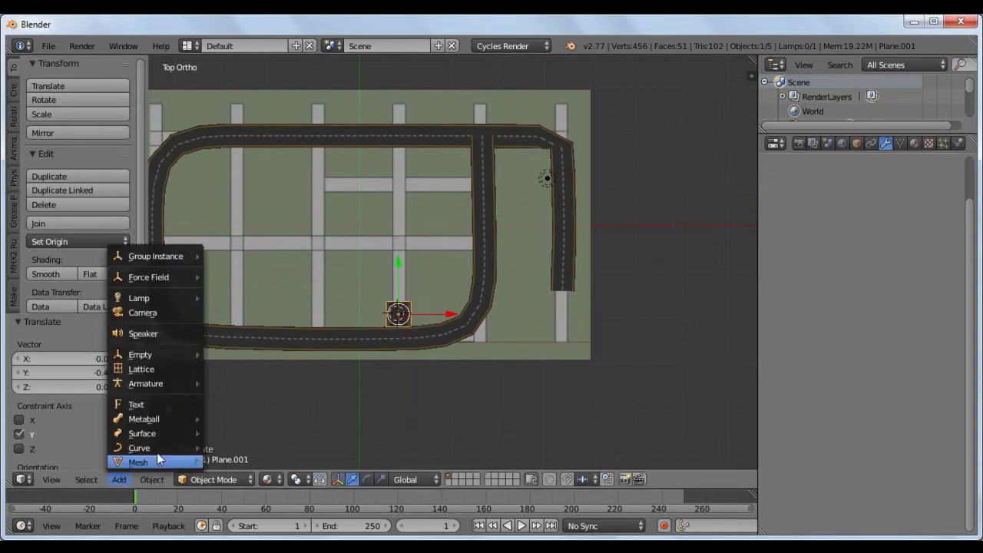
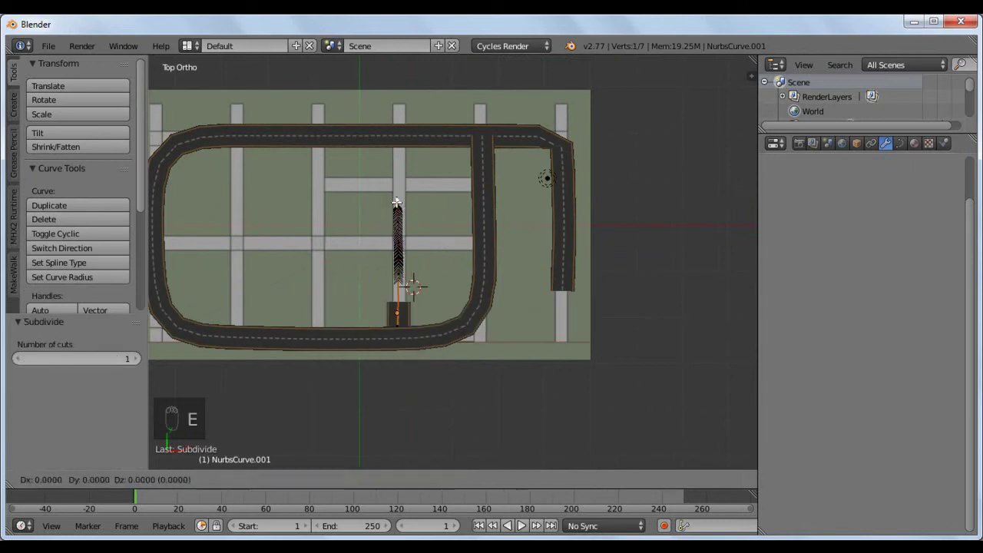
- Rotate the new curve along the street and extrude its end point up to the top road
key("e")
key("e")
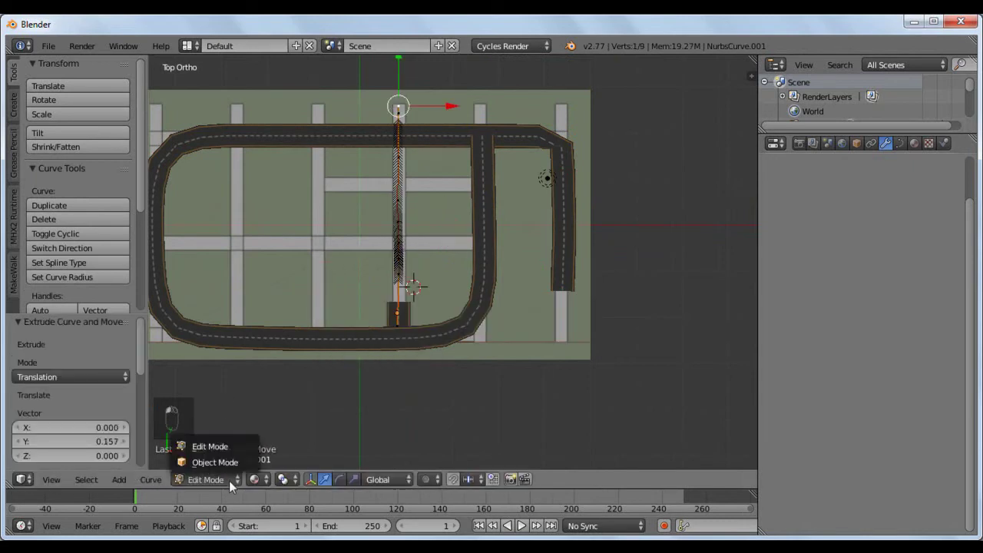
right_click(402, 318)
left_click_drag(974, 237, 279, 426)
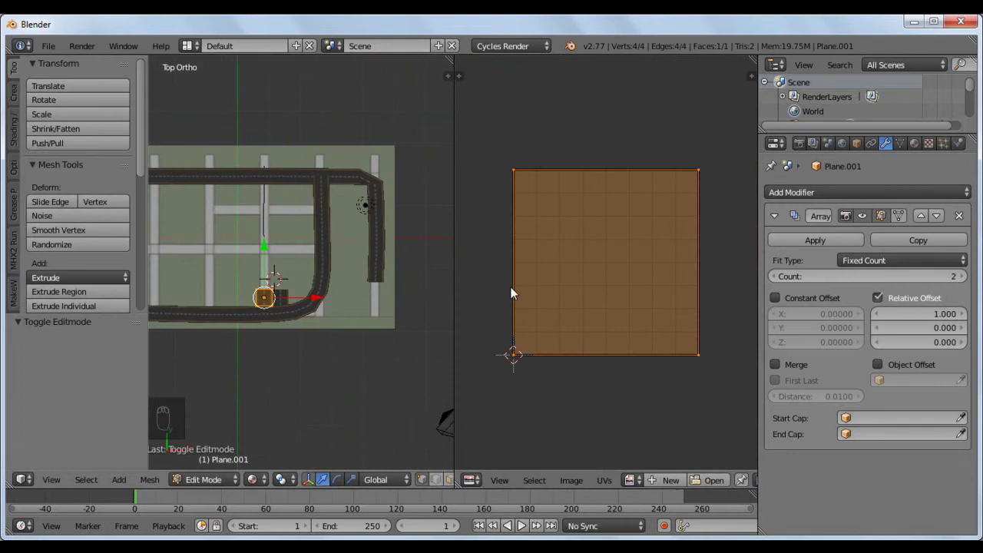
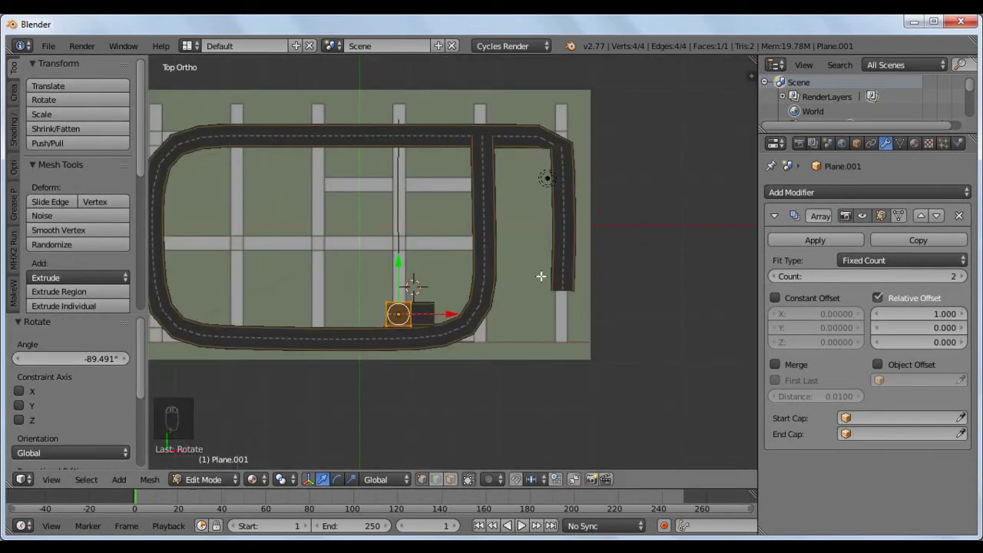
- Give Plane.001 Array and Curve modifiers targeting NurbsCurve.001
left_click(212, 461)
left_click(857, 195)
left_click(817, 533)
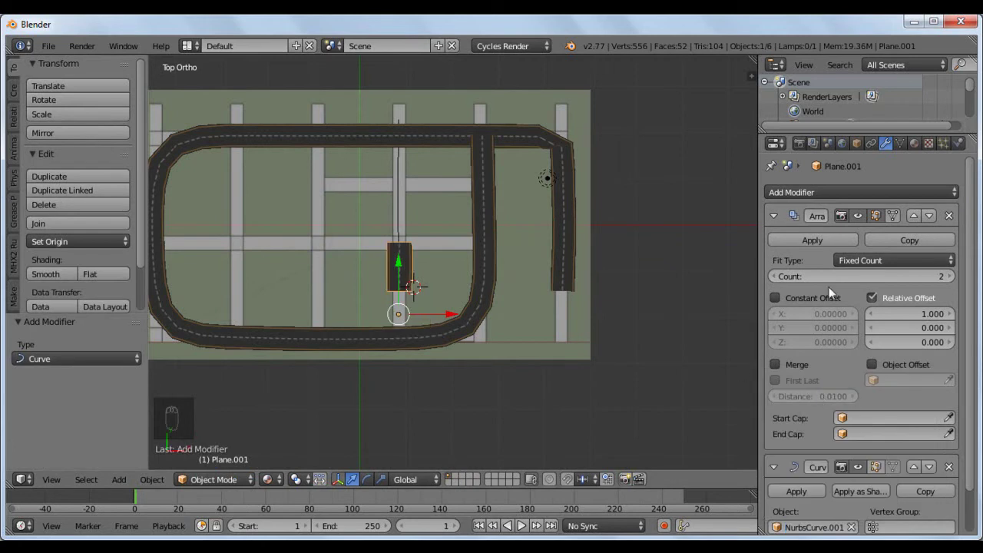
- Set the Array count to 8 so the tiles fill the middle vertical street
left_click(807, 281)
left_click(859, 137)
left_click(837, 175)
- Duplicate the straight road with Shift+D and select the middle road strip
left_click(401, 267)
left_click(466, 341)
right_click(400, 254)
- Place the copied straight road Plane.002 into the next vertical street
left_click(66, 179)
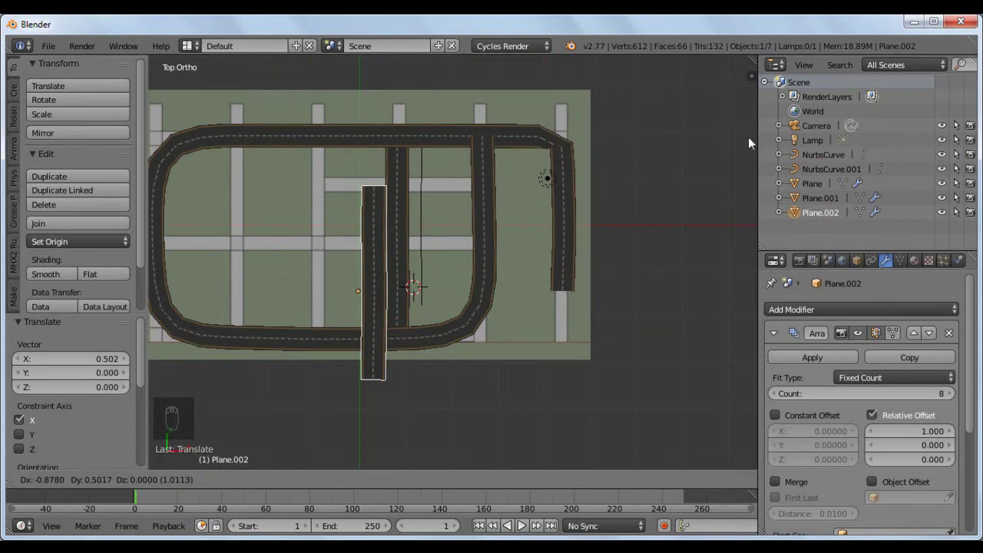
left_click(437, 285)
left_click(398, 244)
left_click(462, 239)
- Duplicate the road again into a left vertical street, then make another copy and rotate it
left_click(66, 182)
left_click_drag(617, 188, 460, 204)
left_click(407, 134)
left_click(88, 178)
key("r")
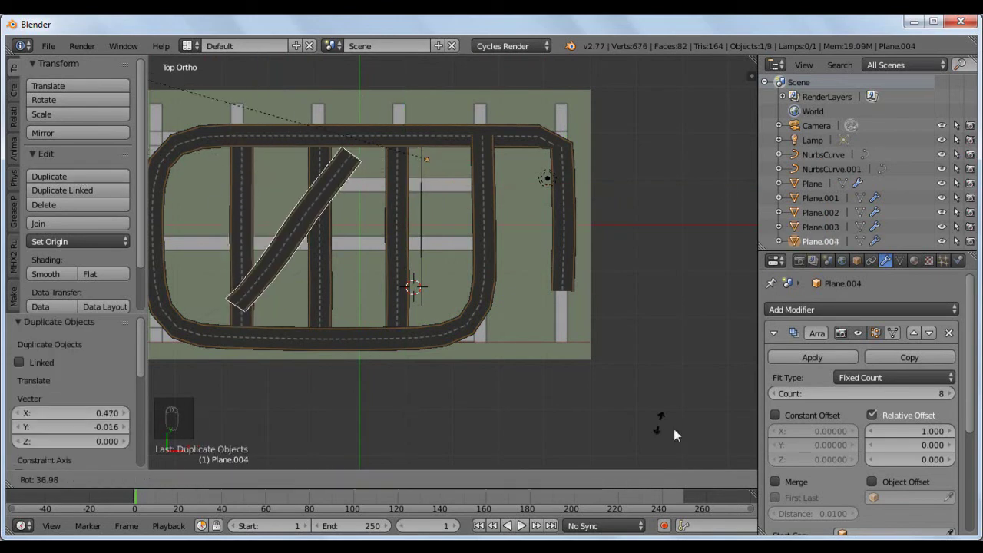